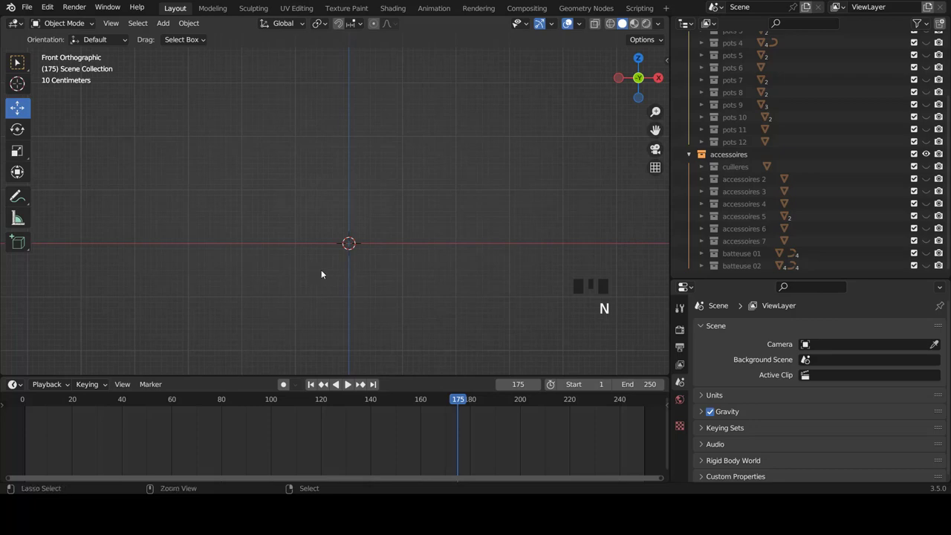
Step: Scroll through the Add list toward the Mesh shapes in the viewport
scroll("down", 3)
scroll("down", 3)
Step: Add a cube, widen it along X and taper its bottom into a tub shape
key("shift+a")
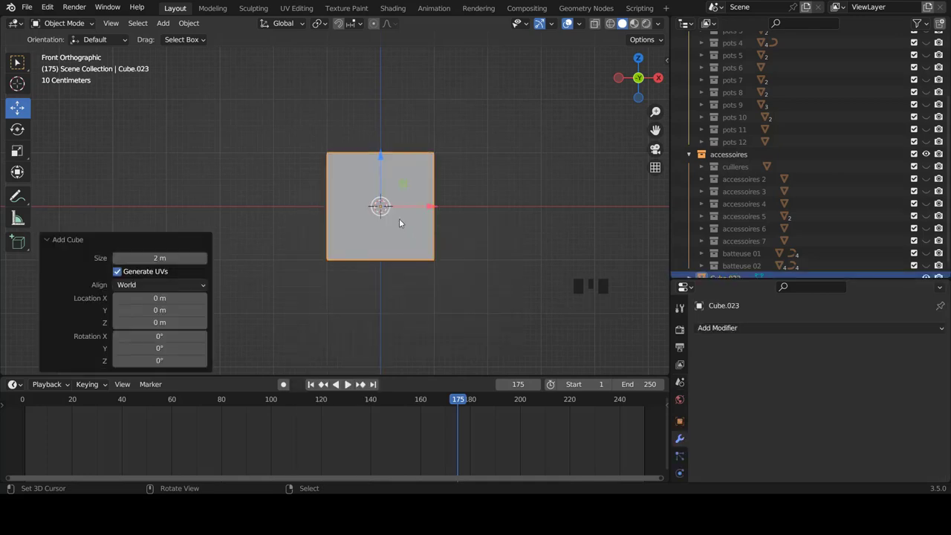
key("Tab")
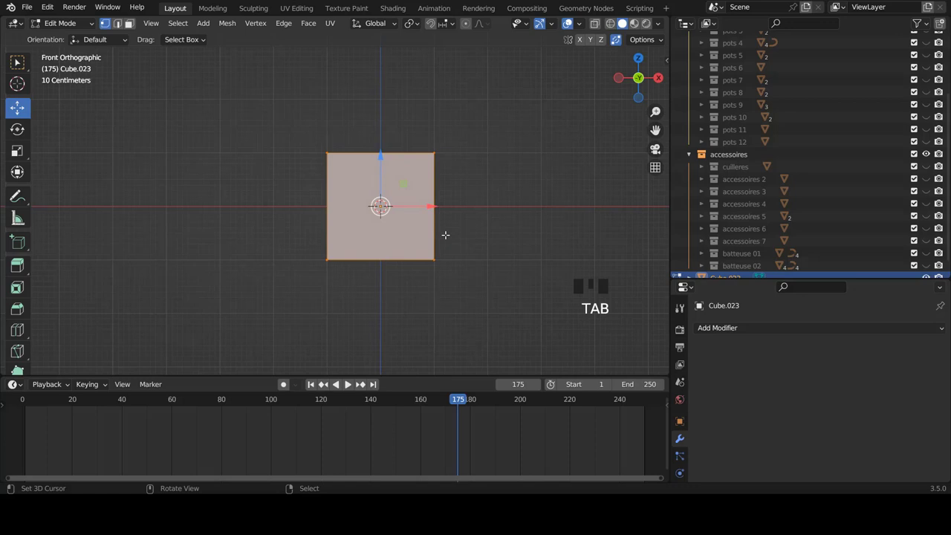
key("s")
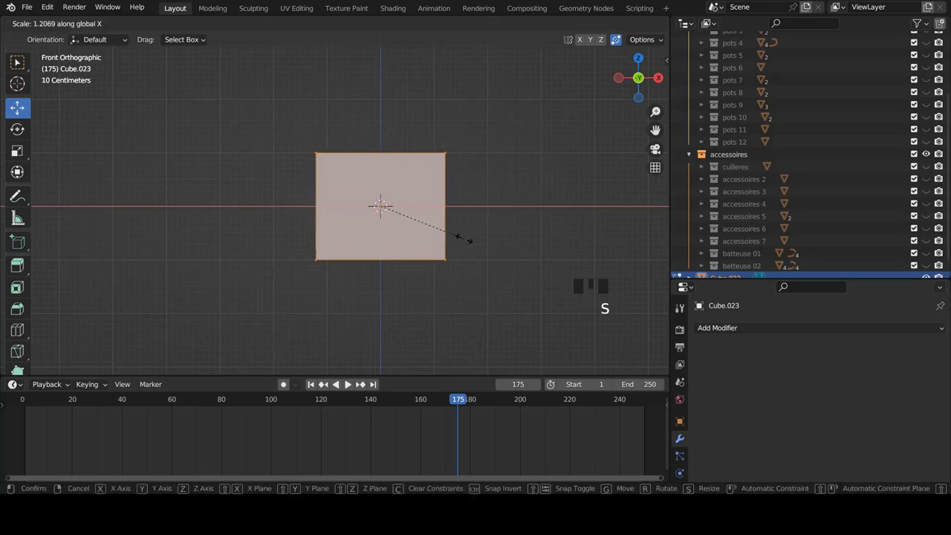
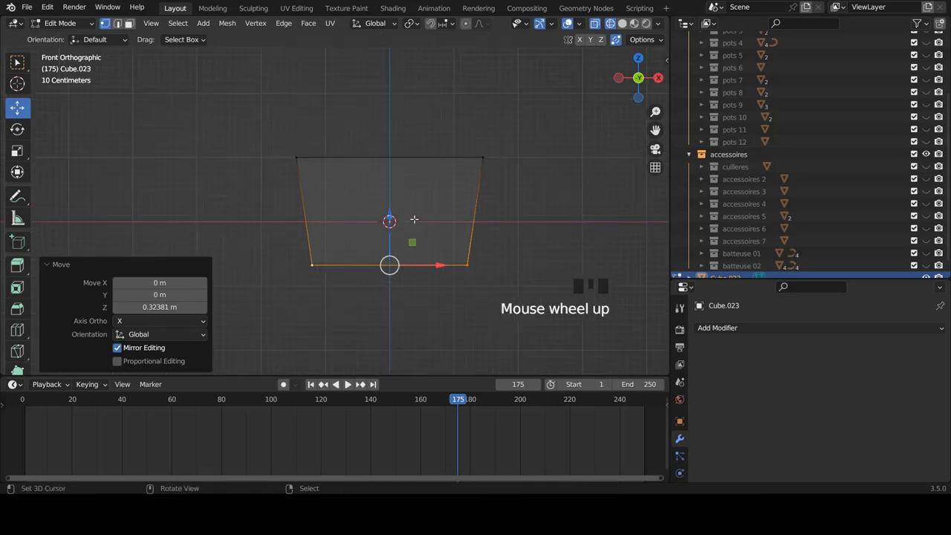
key("z")
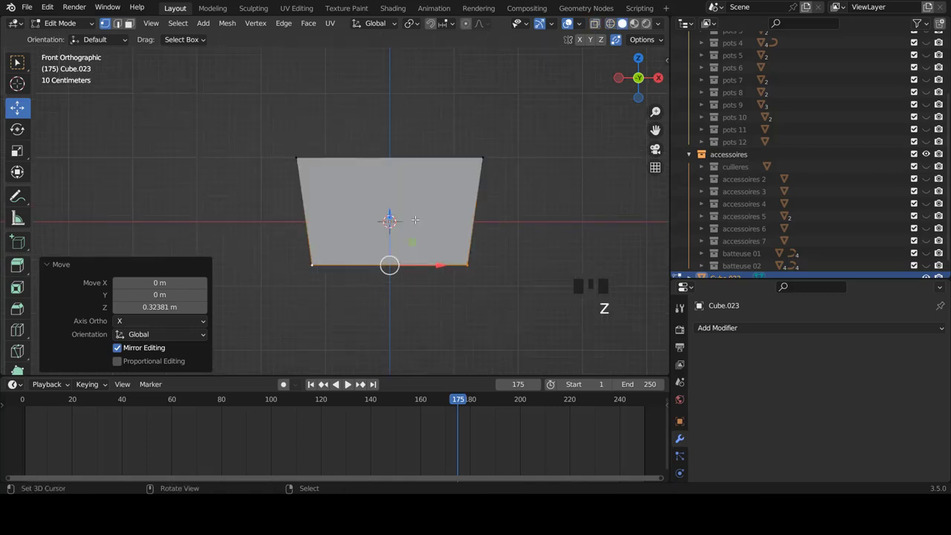
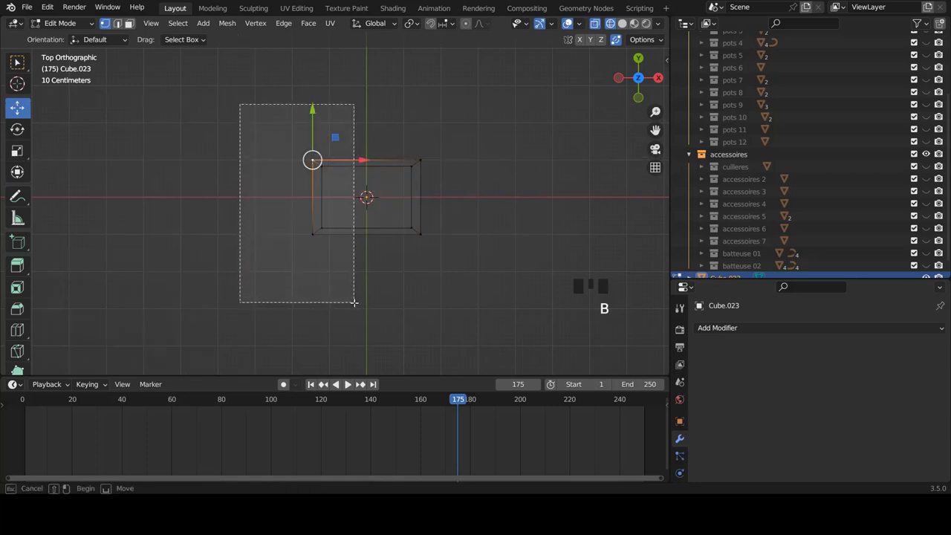
Step: Loop-cut the tub down its centre and remove the left half, undoing an over-deletion
scroll("up", 3)
scroll("up", 3)
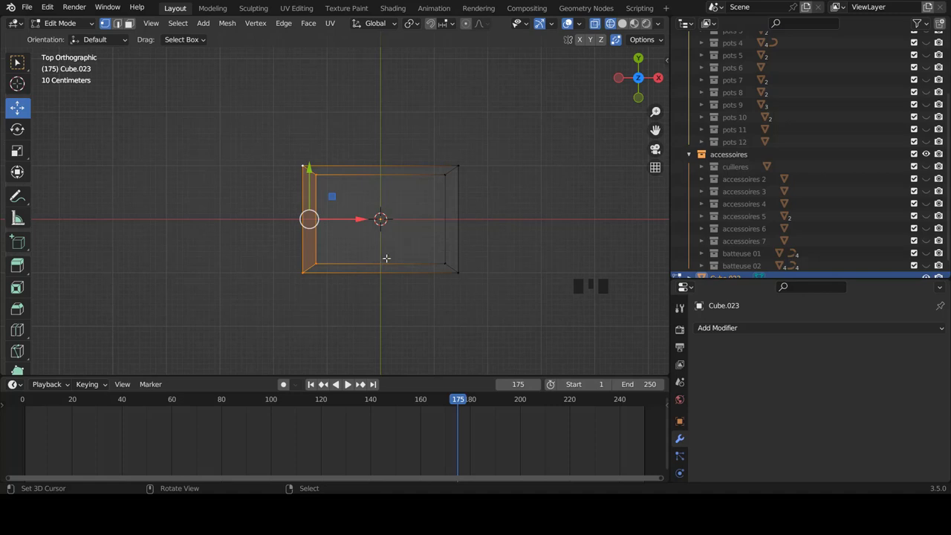
key("x")
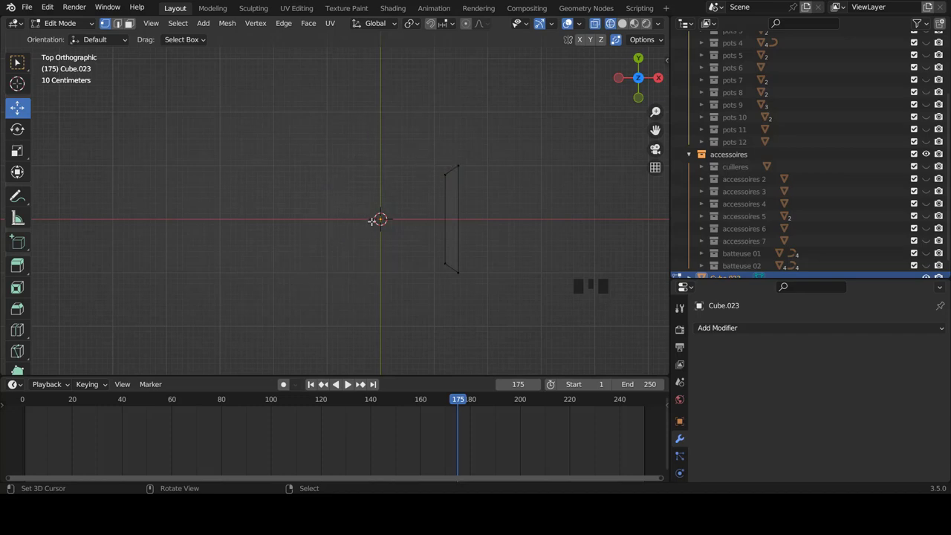
key("ctrl+z")
key("ctrl+r")
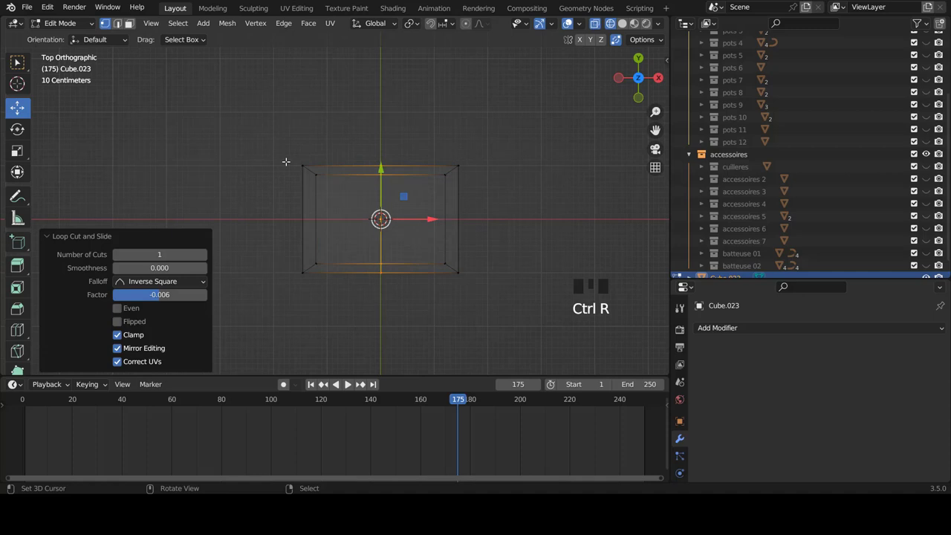
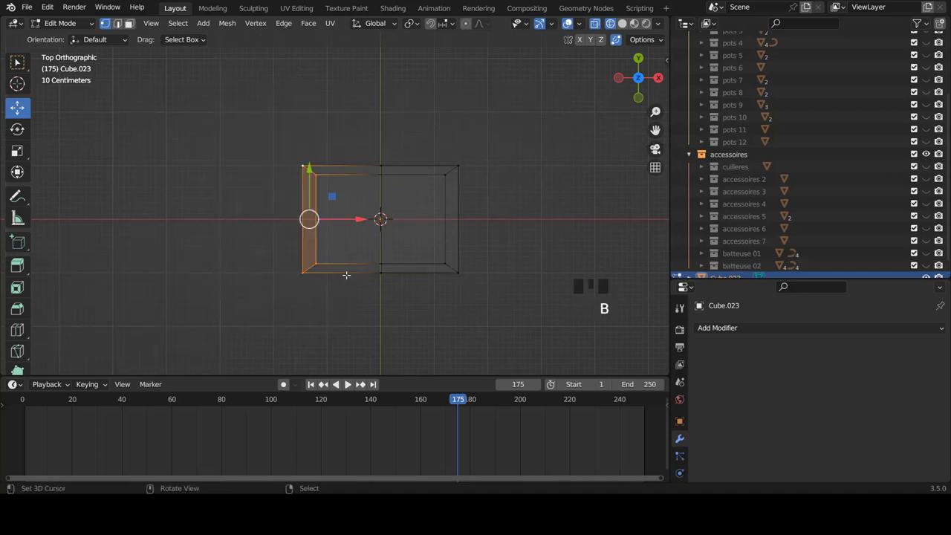
Step: Delete the left-half vertices and mirror the right half across X with clipping
key("x")
key("Tab")
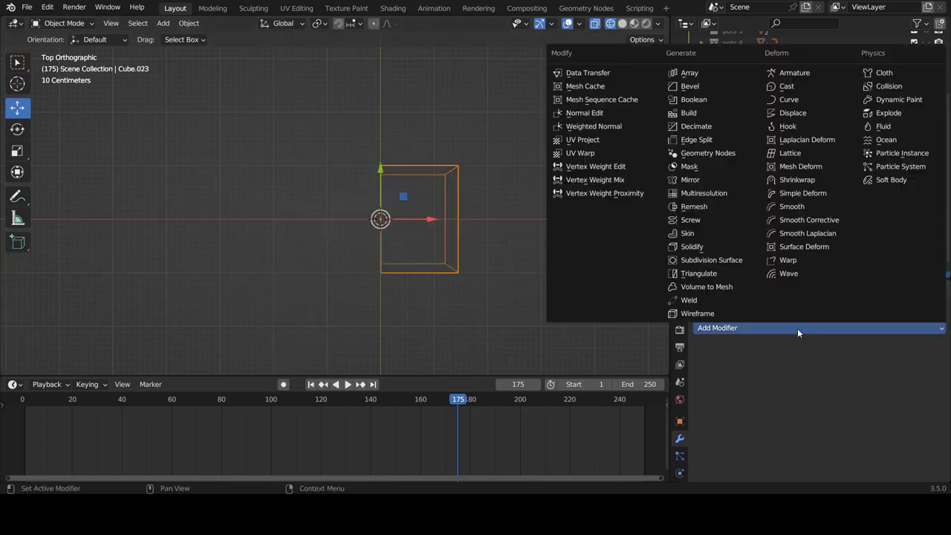
left_click_drag(699, 183, 510, 319)
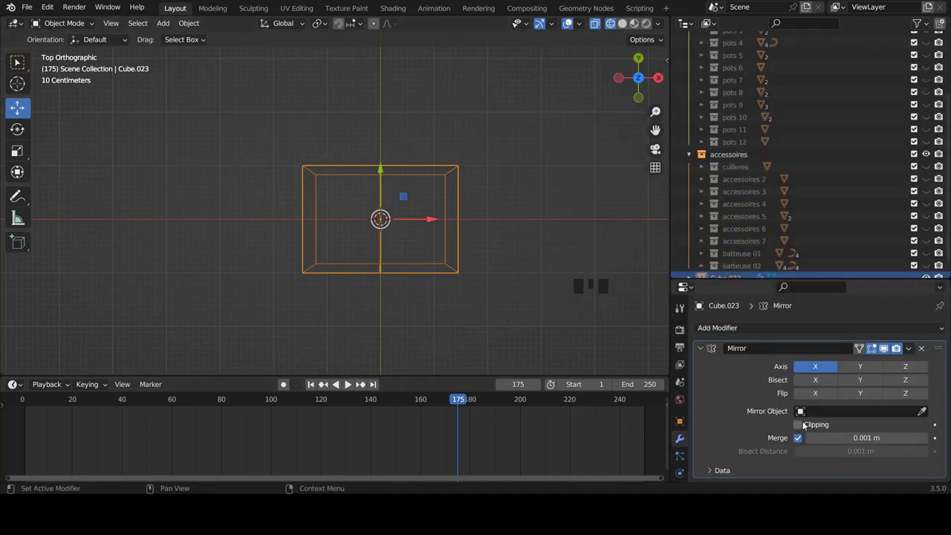
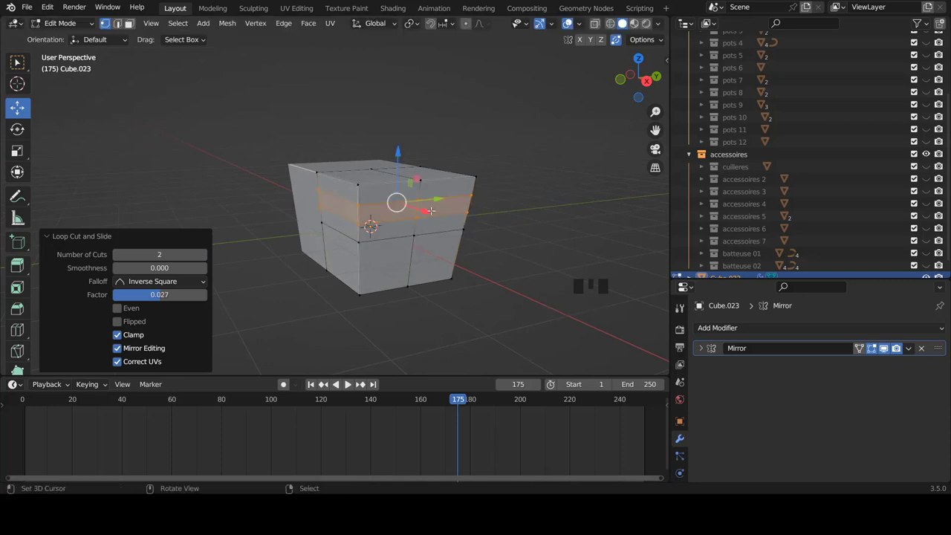
Step: Add horizontal and vertical edge loops dividing the tub's sides into a face grid
key("ctrl+r")
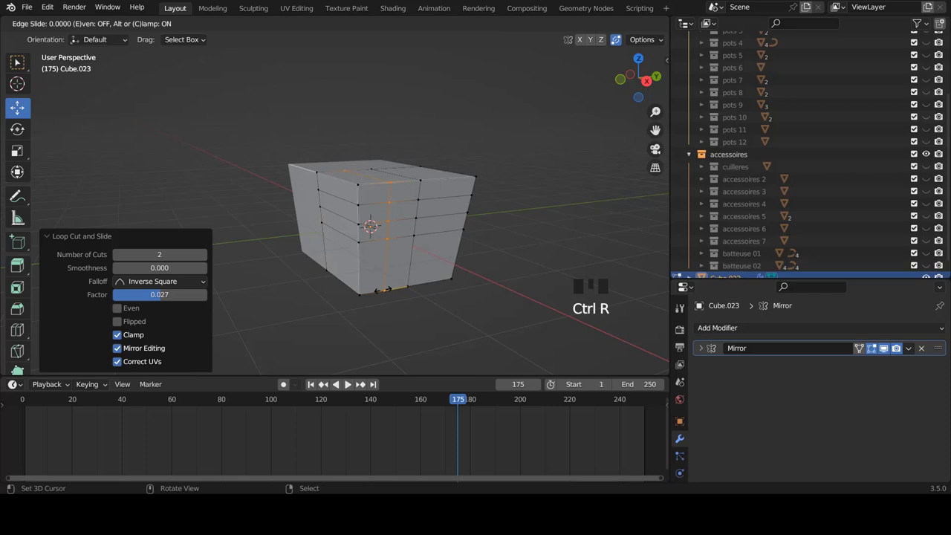
key("ctrl+r")
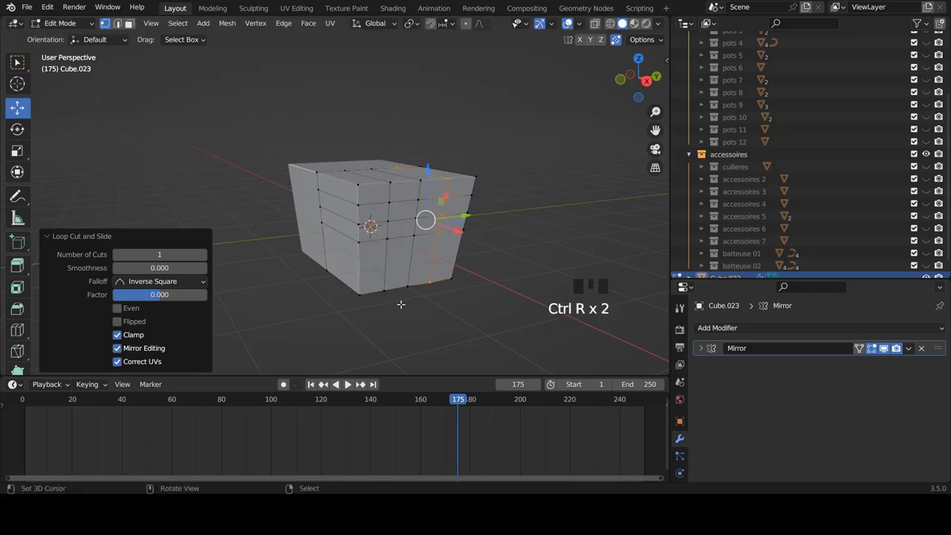
scroll("up", 3)
key("ctrl+r")
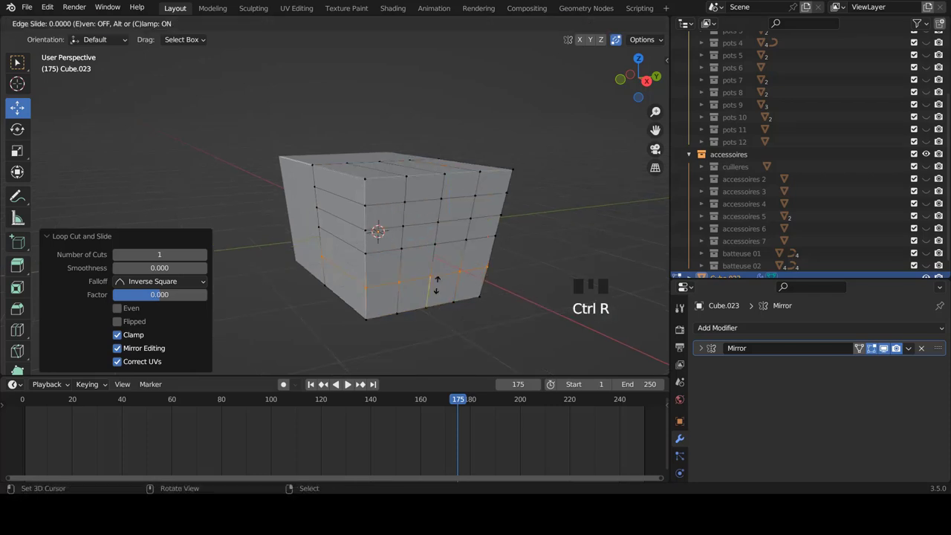
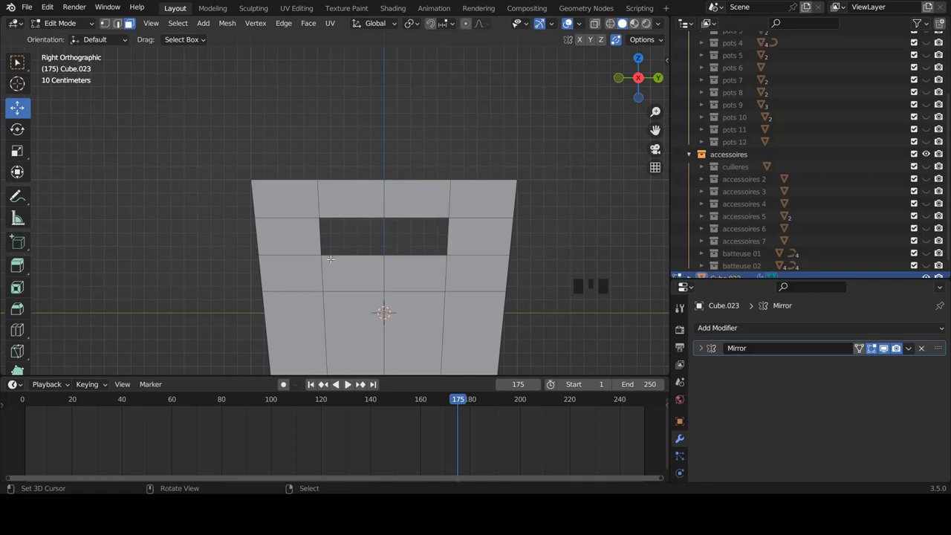
Step: Switch the tub to see-through display to inspect its hidden edges
key("ctrl+Tab")
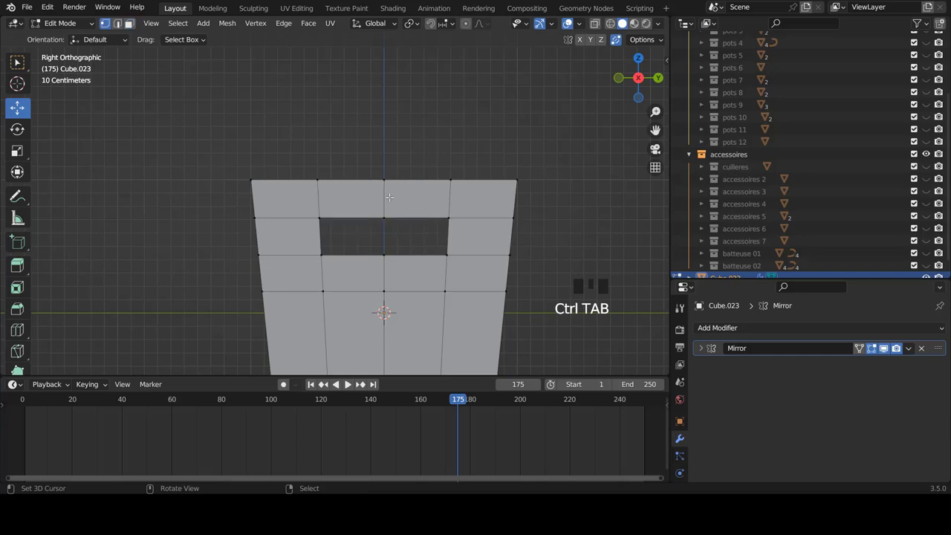
scroll("up", 3)
key("z")
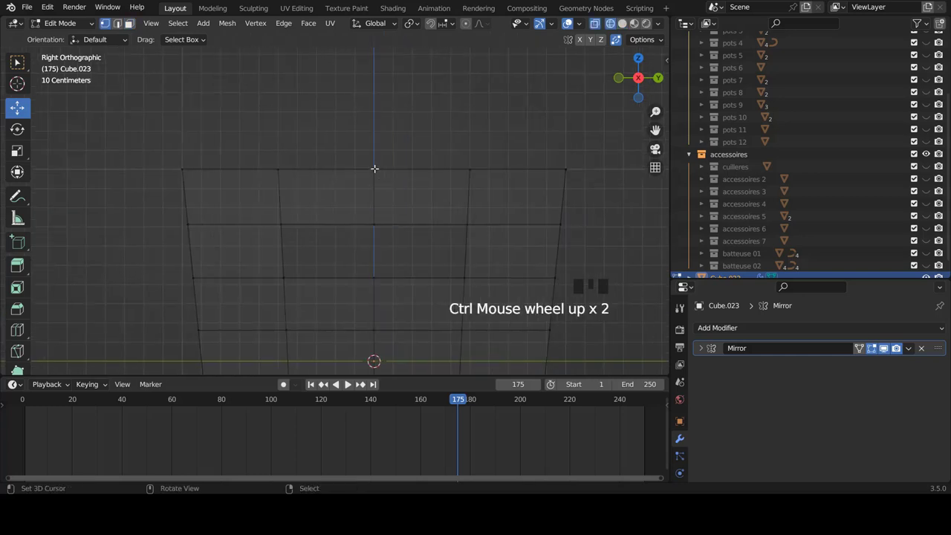
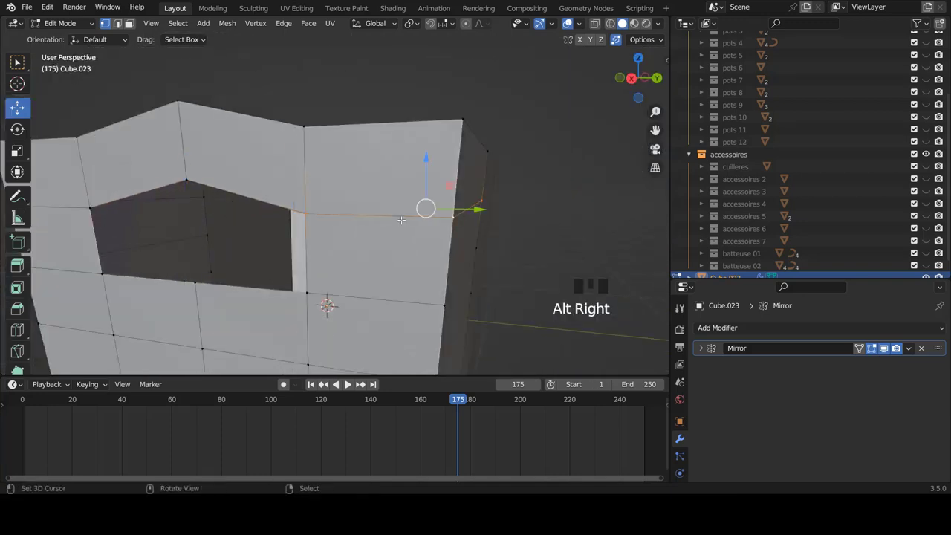
Step: Raise the handle hole's top edge vertically into an arch and edge-slide the opening's shape
key("KP_1")
key("KP_6")
key("KP_3")
scroll("up", 3)
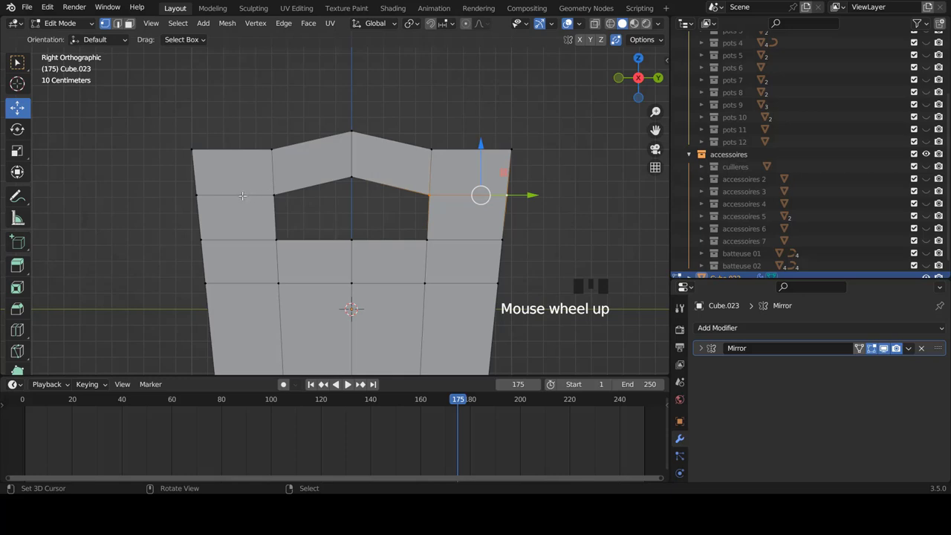
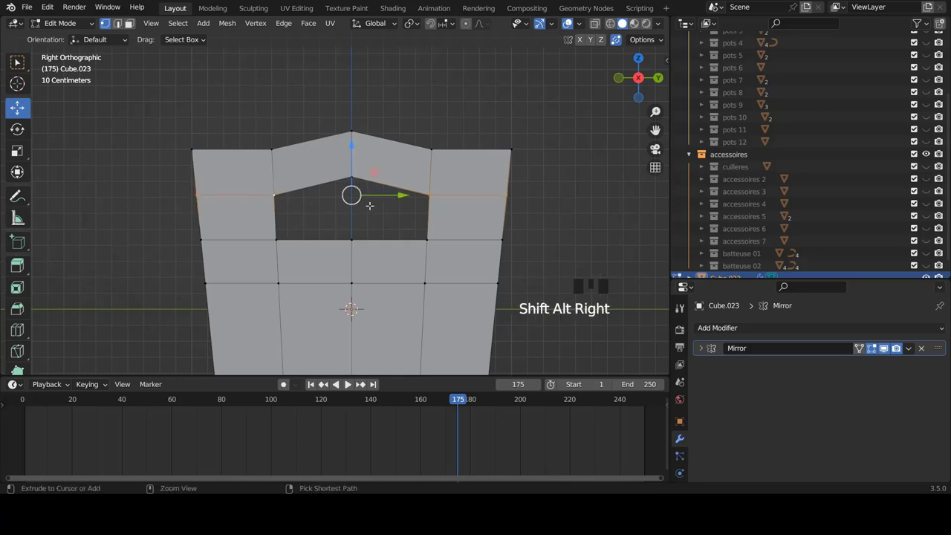
key("ctrl+e")
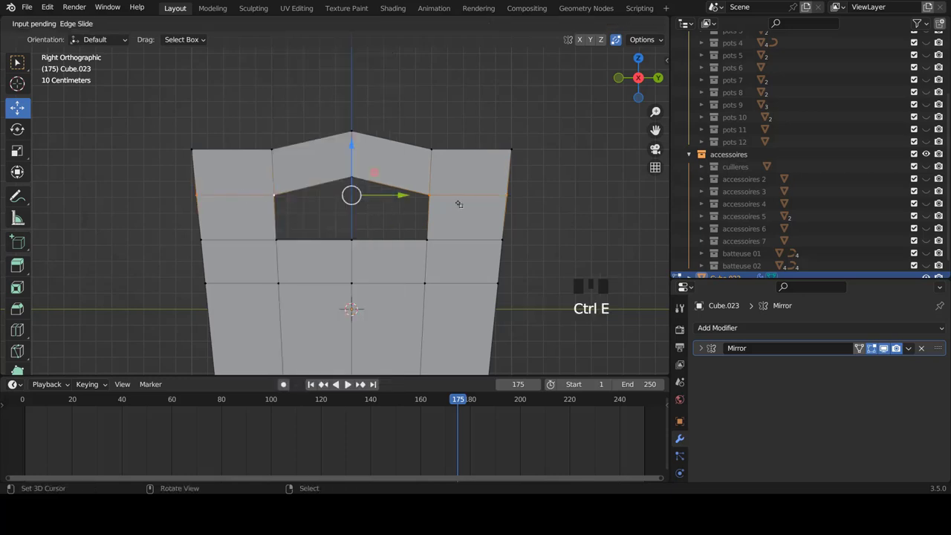
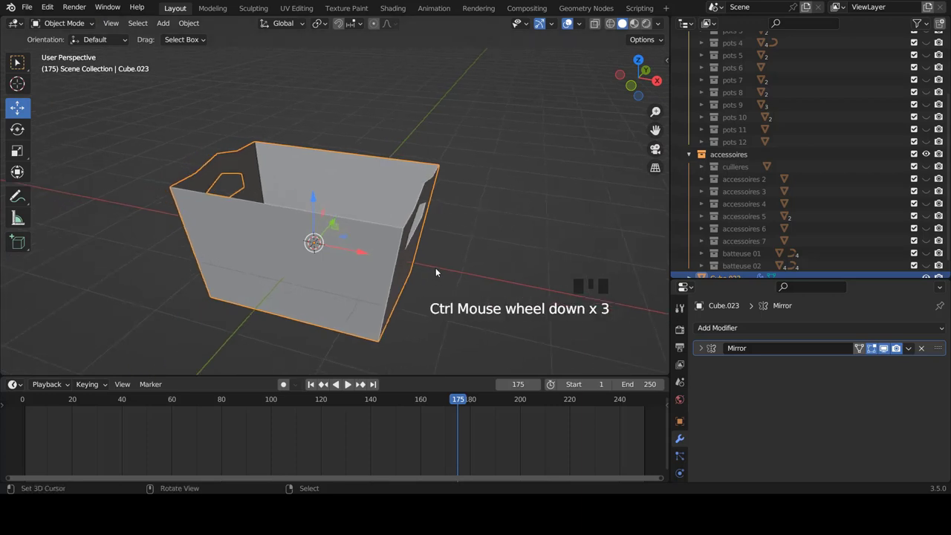
Step: Add a Subdivision Surface modifier and raise its viewport smoothing level
left_click_drag(404, 265, 731, 330)
left_click_drag(724, 257, 889, 394)
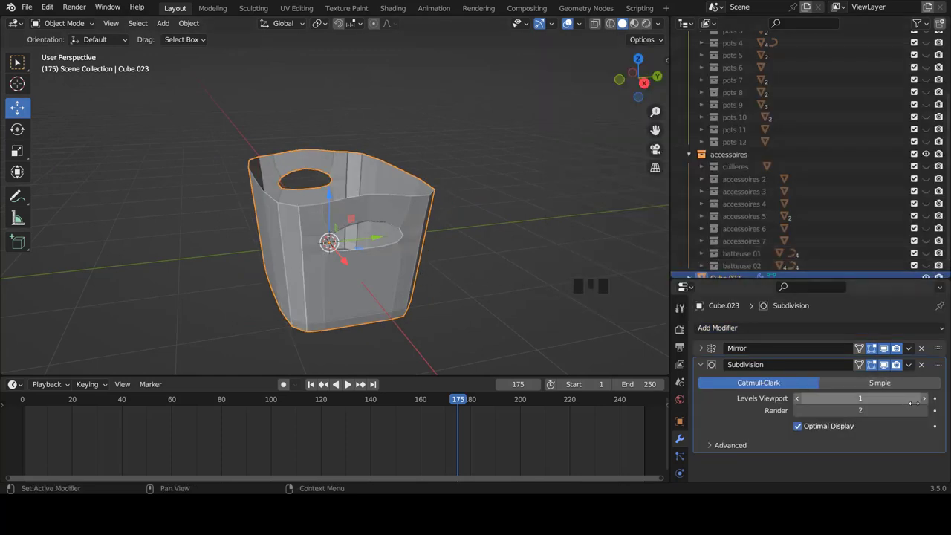
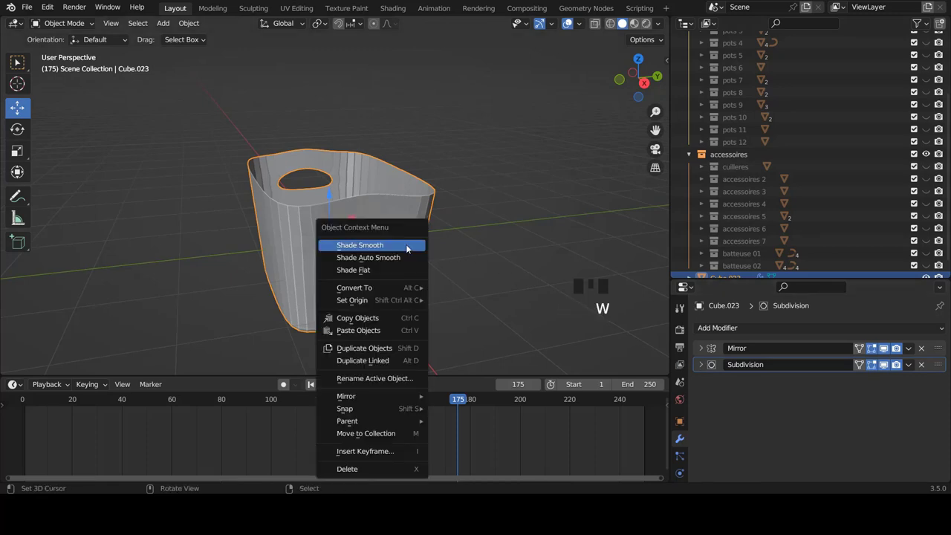
key("a")
left_click_drag(402, 273, 287, 224)
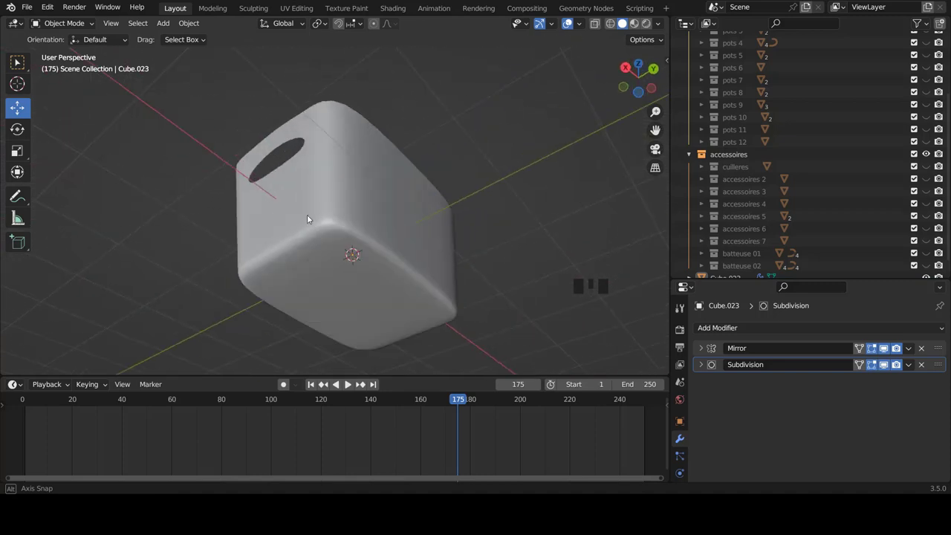
scroll("down", 3)
left_click_drag(345, 242, 359, 254)
scroll("up", 3)
Step: Slide an edge loop toward the tub's base to tighten its bottom edge, then shade smooth
key("Tab")
key("ctrl+r")
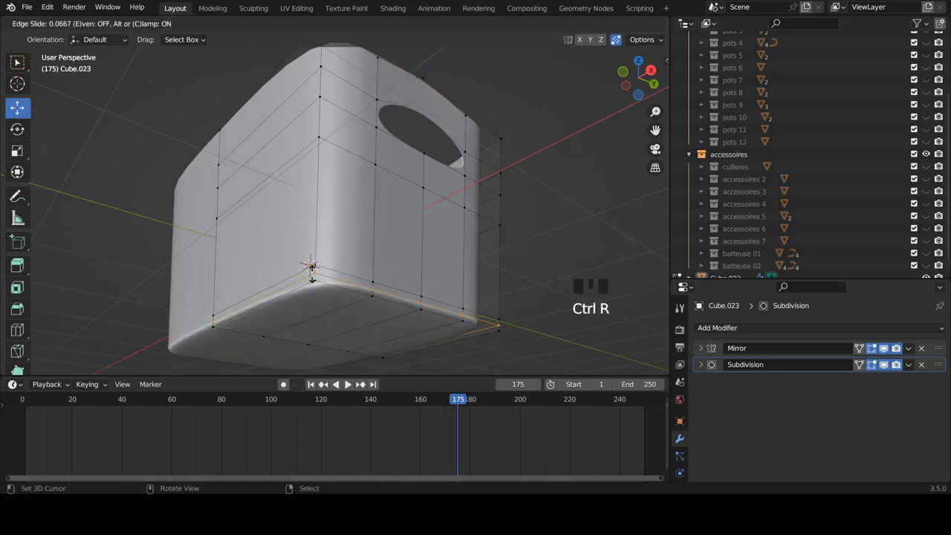
key("Tab")
left_click_drag(346, 189, 361, 272)
scroll("up", 3)
right_click(423, 274)
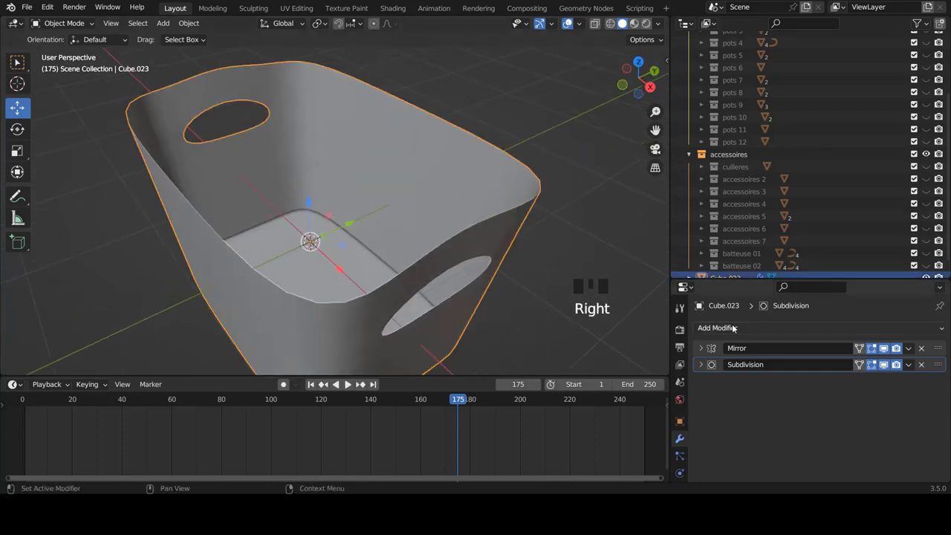
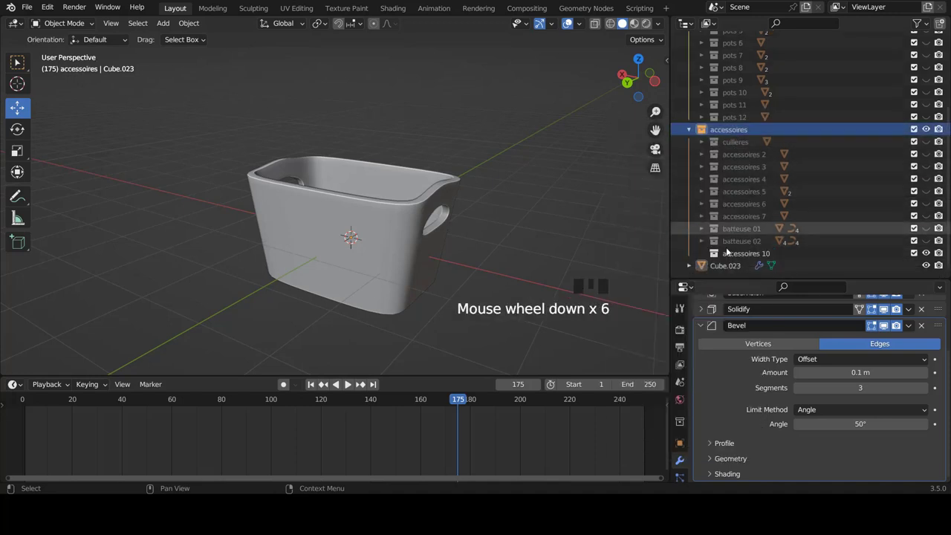
Step: Move the tub into the accessoires 10 collection and hide that collection
left_click(734, 267)
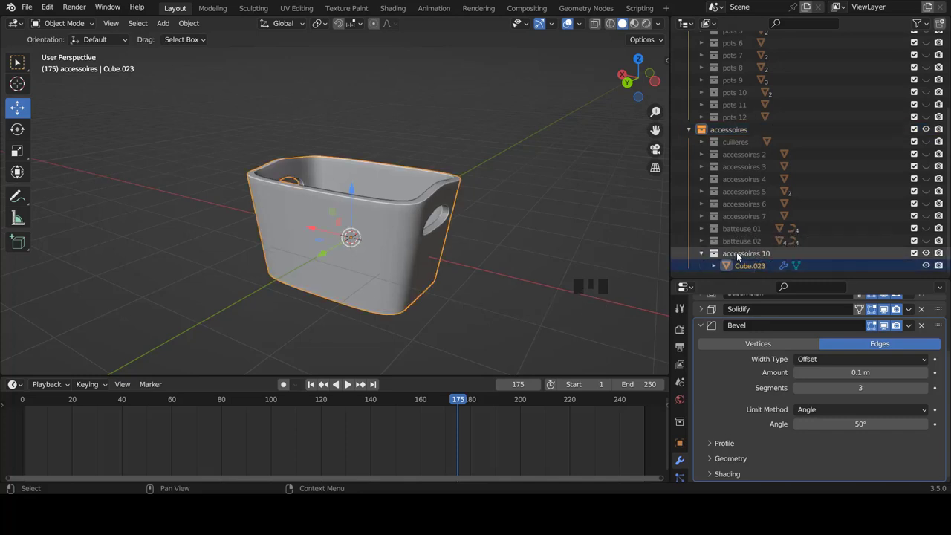
left_click(704, 255)
scroll("down", 3)
middle_click(409, 224)
key("a")
scroll("down", 3)
left_click(927, 265)
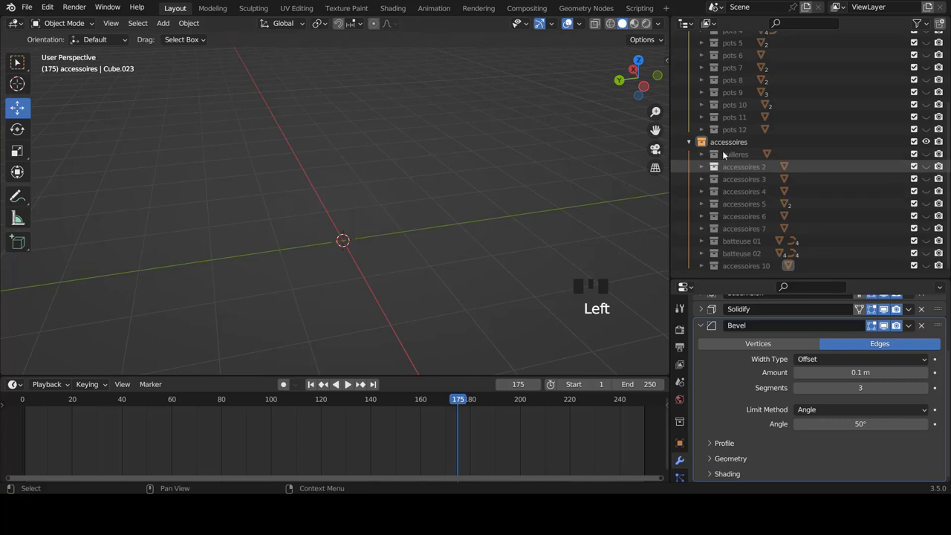
Step: Create a new accessoires 11 collection and switch to front view
left_click(734, 143)
left_click_drag(734, 143, 767, 199)
scroll("down", 3)
left_click(760, 268)
key("KP_1")
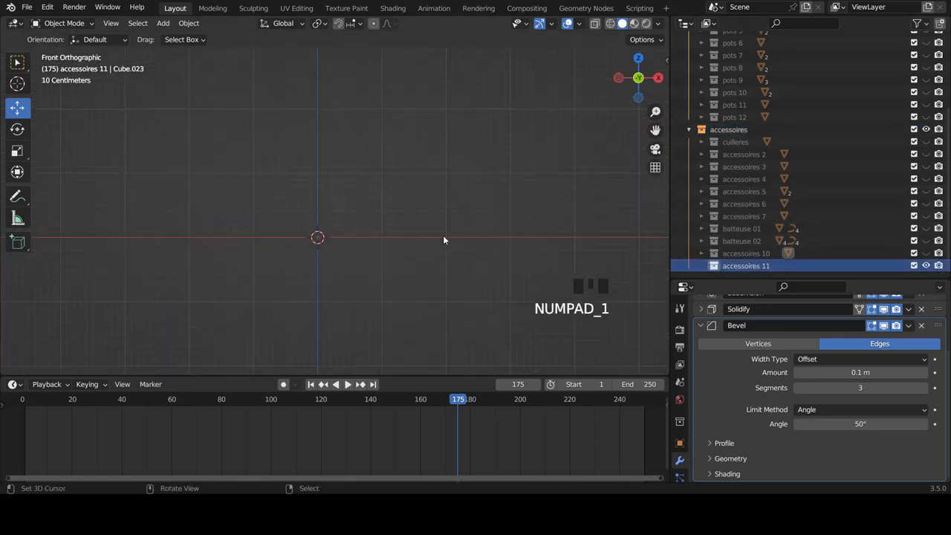
scroll("down", 3)
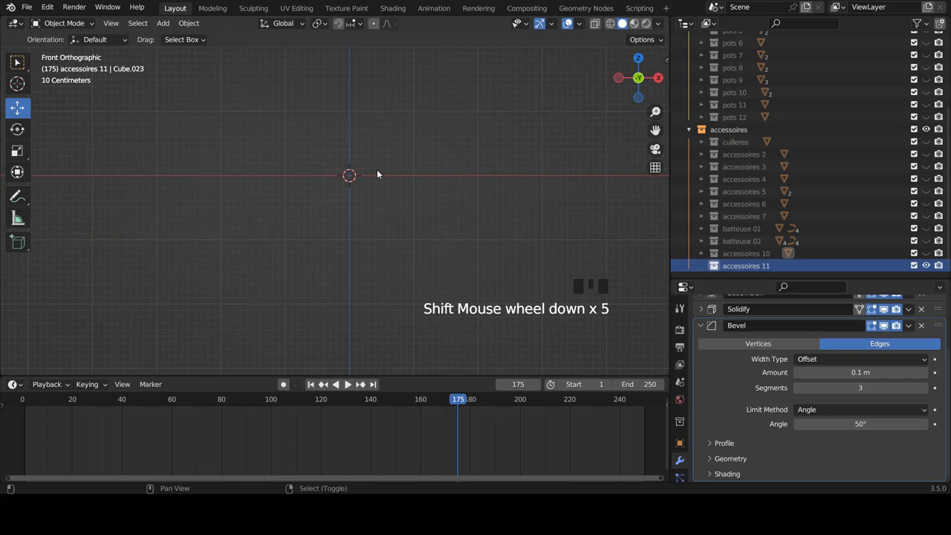
Step: Add a plane, inset its face for a border and extrude it into a shallow rimmed tray
key("shift+a")
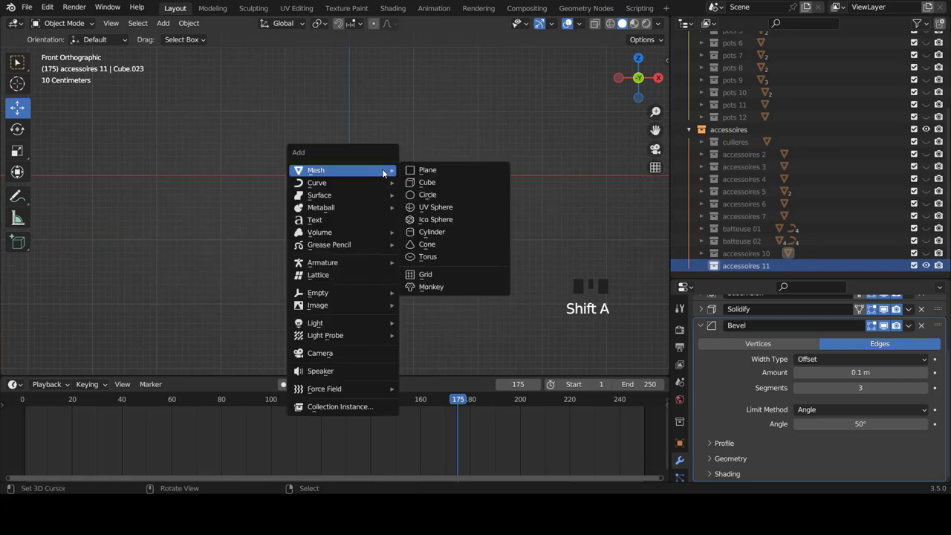
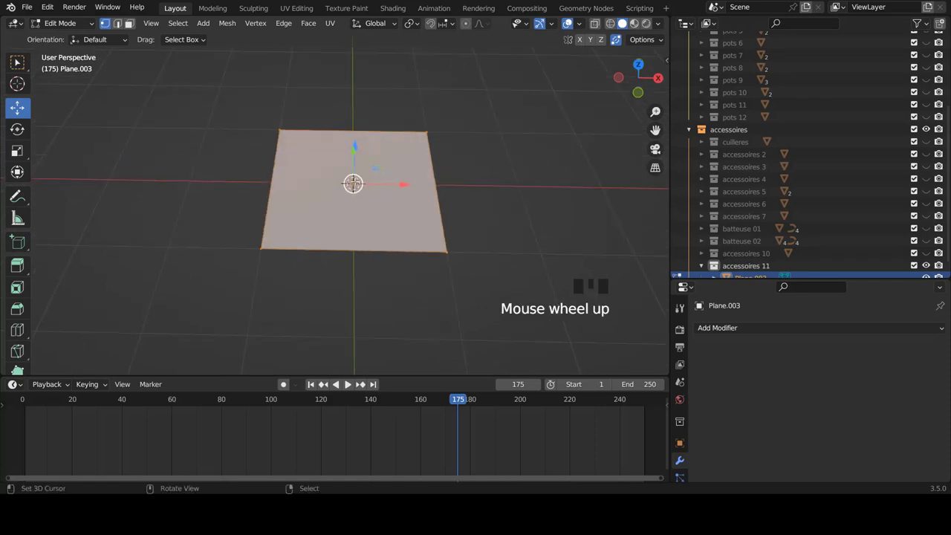
key("i")
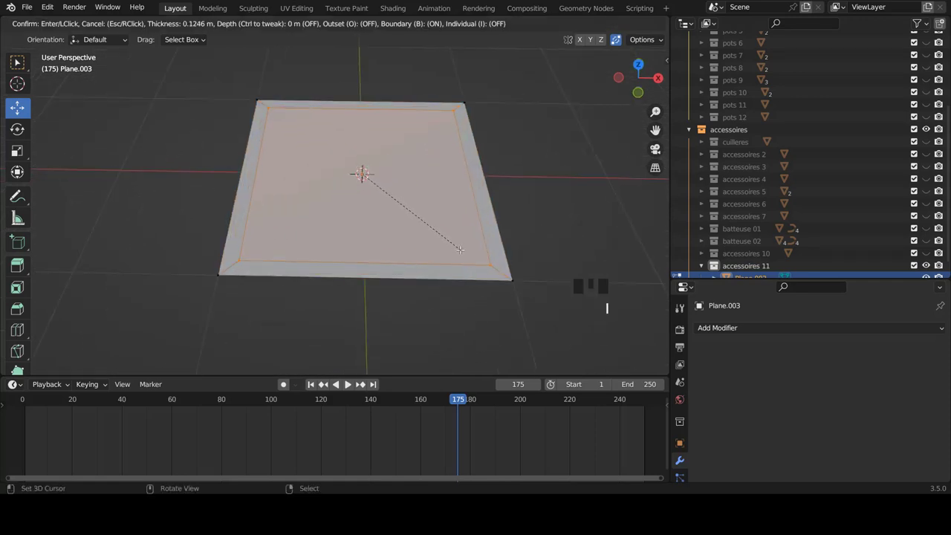
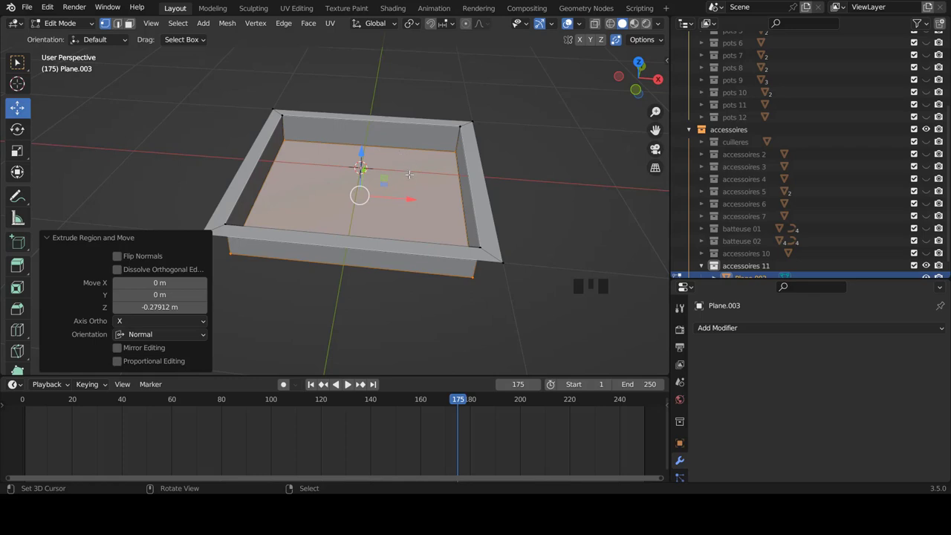
key("a")
key("a")
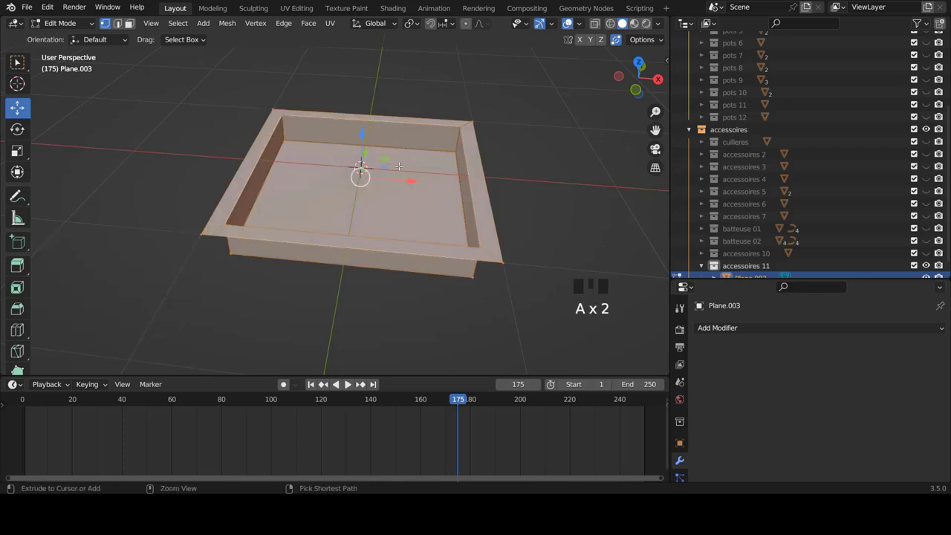
key("ctrl+e")
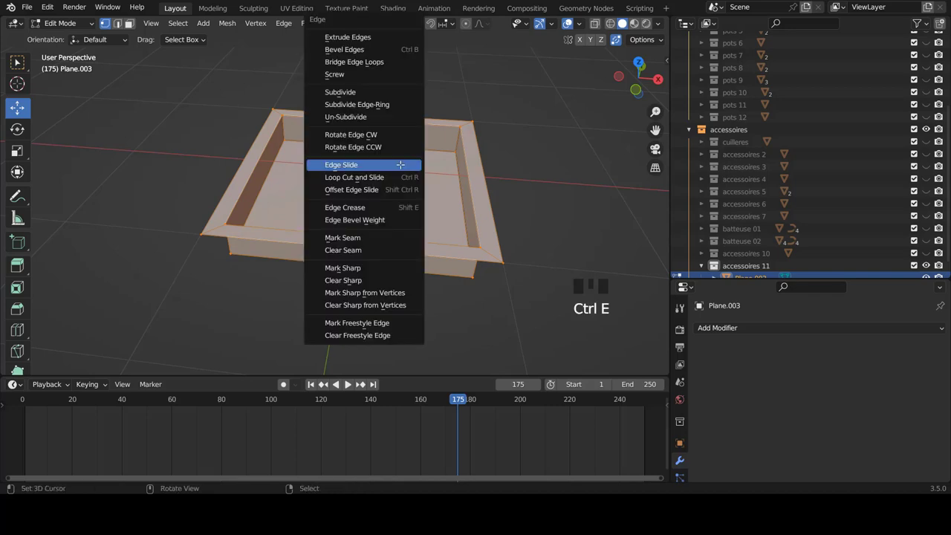
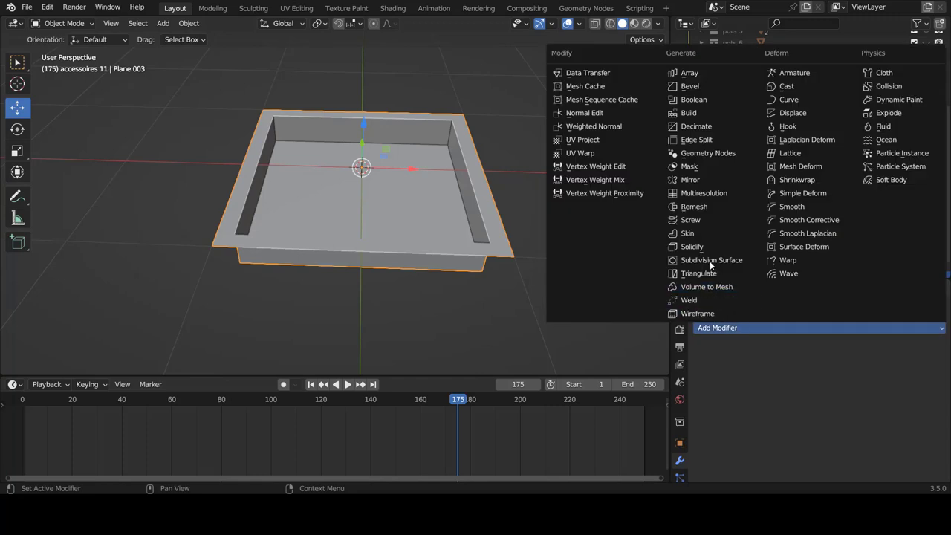
Step: Add subdivision smoothing to the tray and lower its selected rim edges along Z
left_click(713, 261)
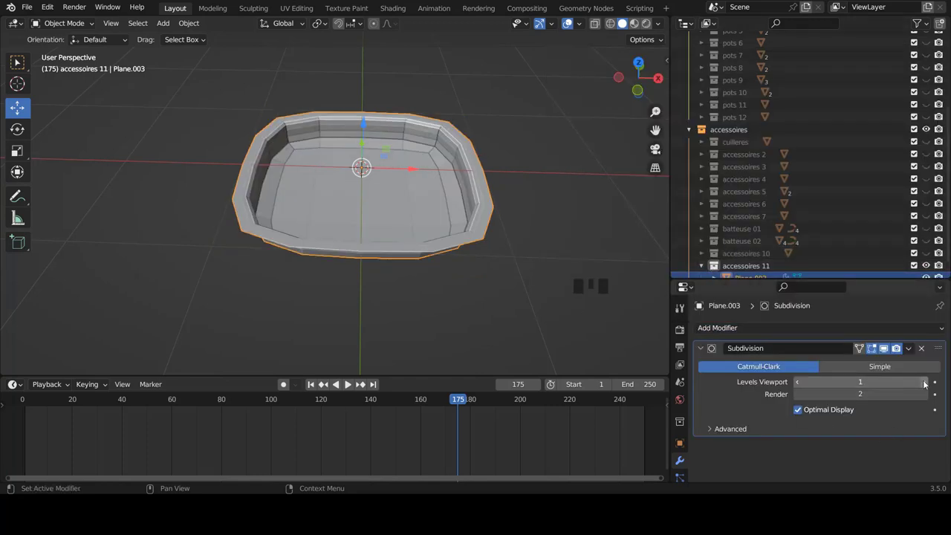
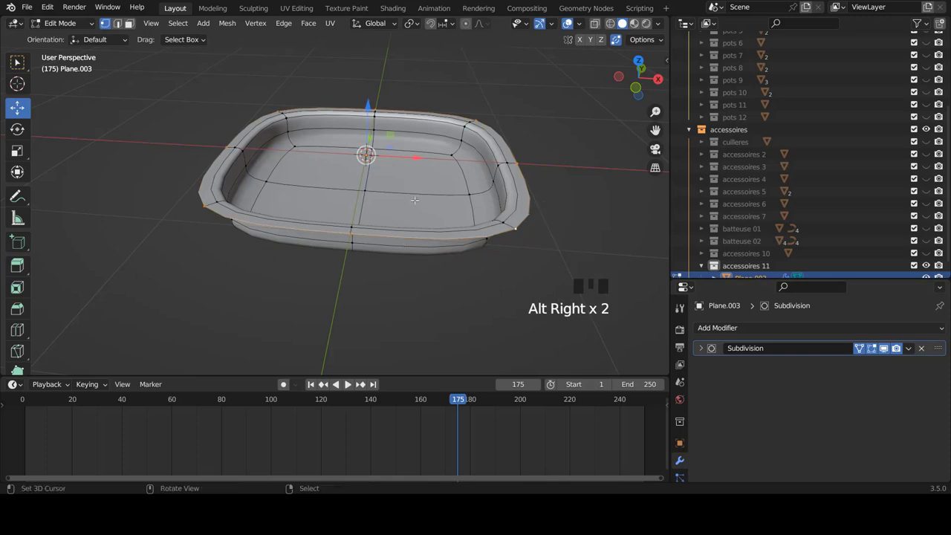
key("e")
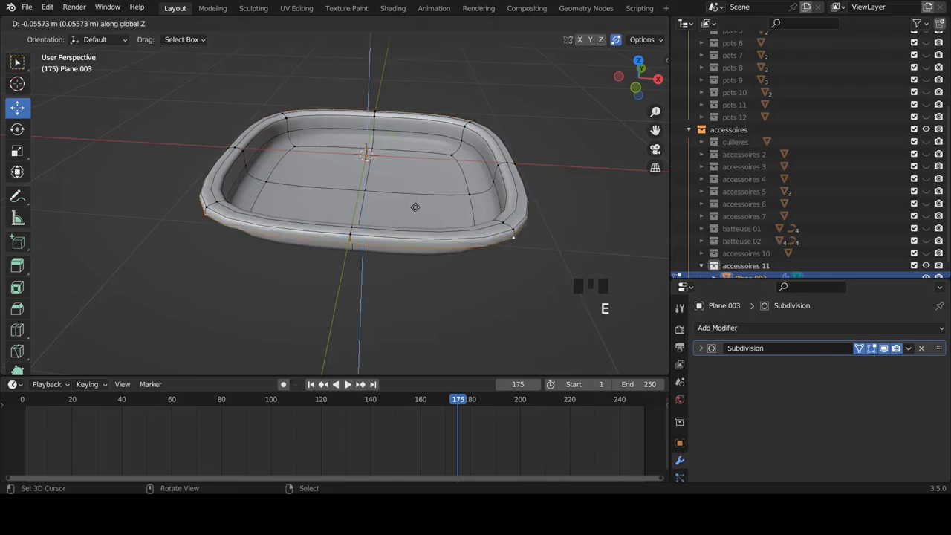